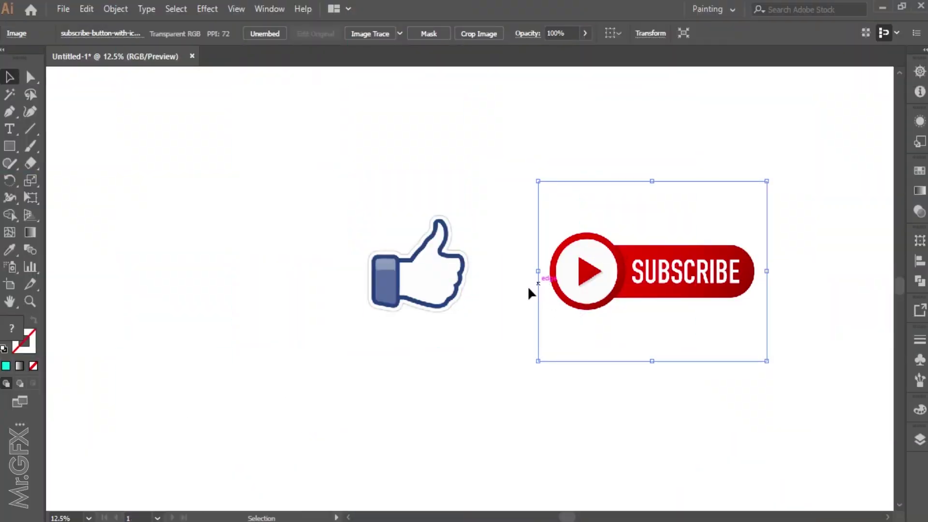
# Drag the thumbs-up image so it sits above the red Subscribe button on the artboard
pyautogui.moveTo(624, 304); pyautogui.dragTo(495, 367)
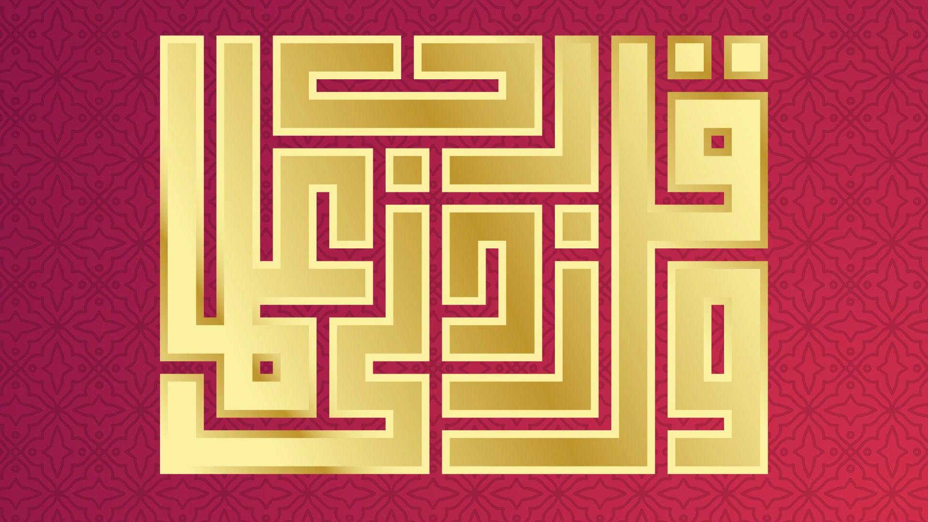
pyautogui.moveTo(438, 212); pyautogui.dragTo(349, 378)
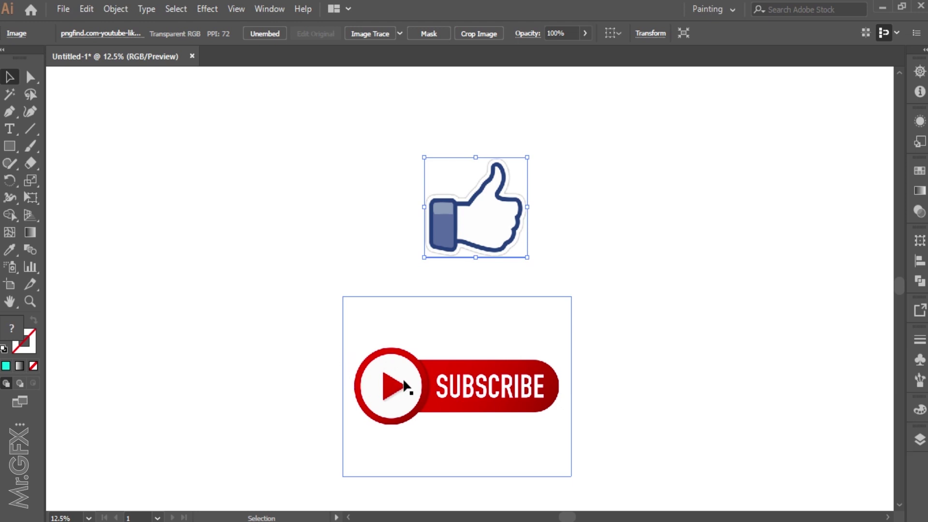
# Draw a 2100 × 1500 px rectangle with no fill and a 1 pt black stroke over the artboard
pyautogui.click(497, 365)
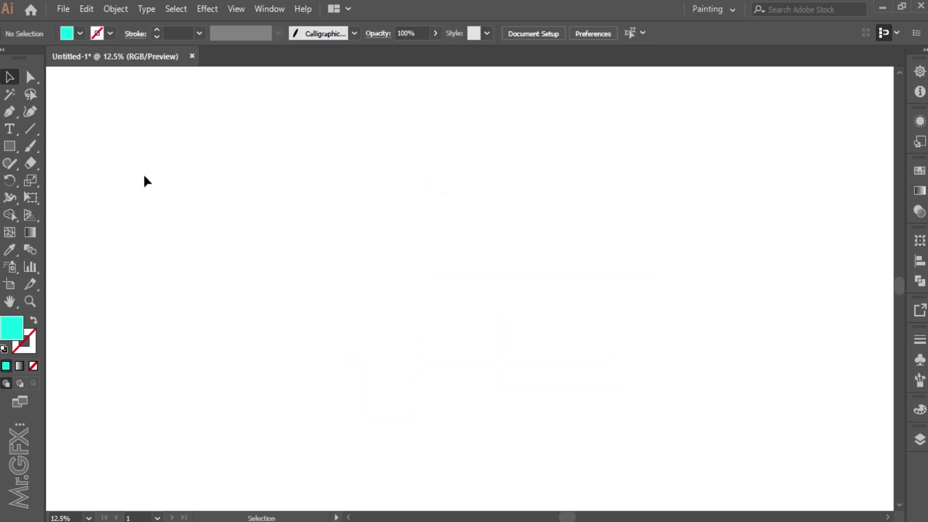
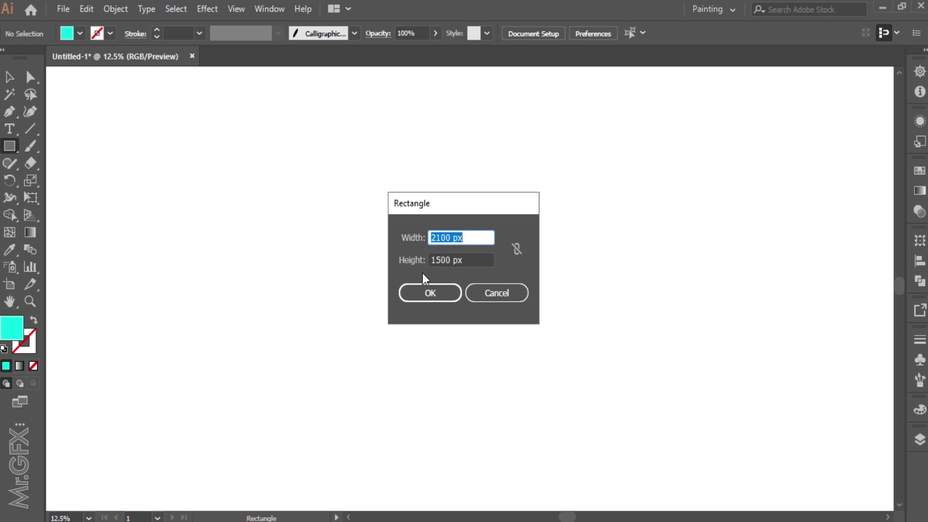
pyautogui.moveTo(442, 296); pyautogui.dragTo(7, 347)
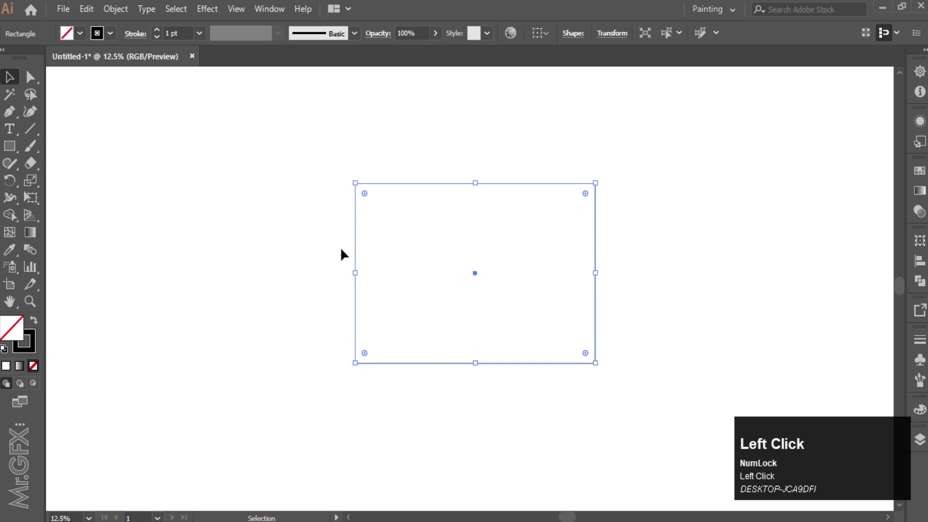
# Split the rectangle into a 15-row by 21-column grid with zero gutters, previewing live
pyautogui.click(123, 15)
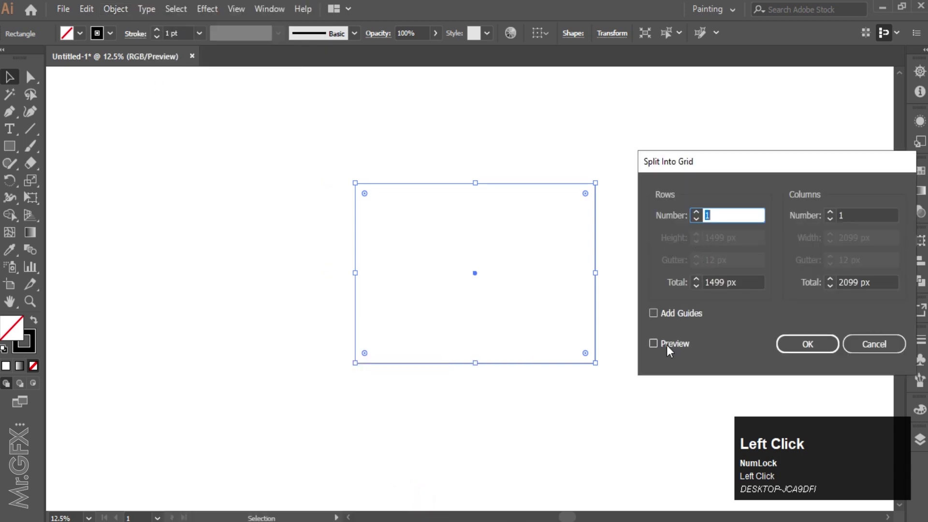
pyautogui.click(657, 346)
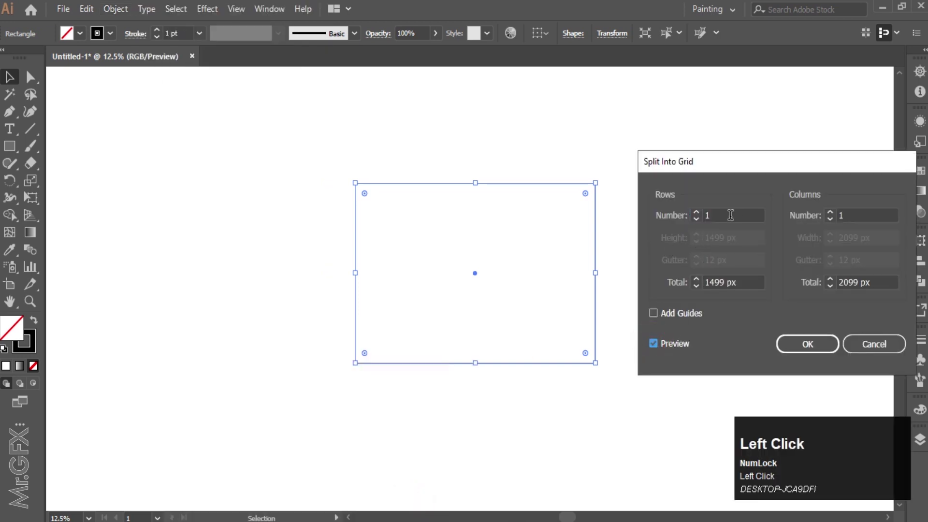
pyautogui.scroll(3)
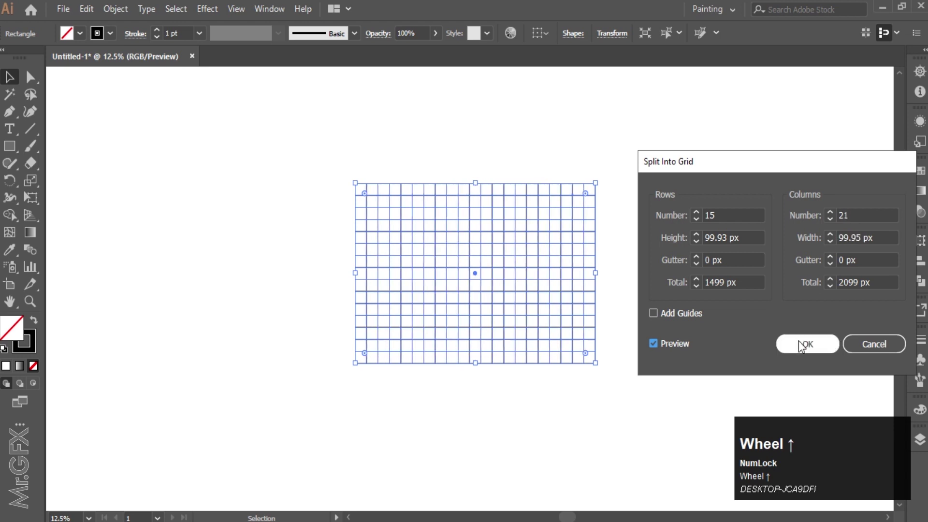
# Select all the grid cells and start picking a teal fill colour
pyautogui.moveTo(803, 345); pyautogui.dragTo(203, 244)
pyautogui.moveTo(9, 216); pyautogui.dragTo(834, 224)
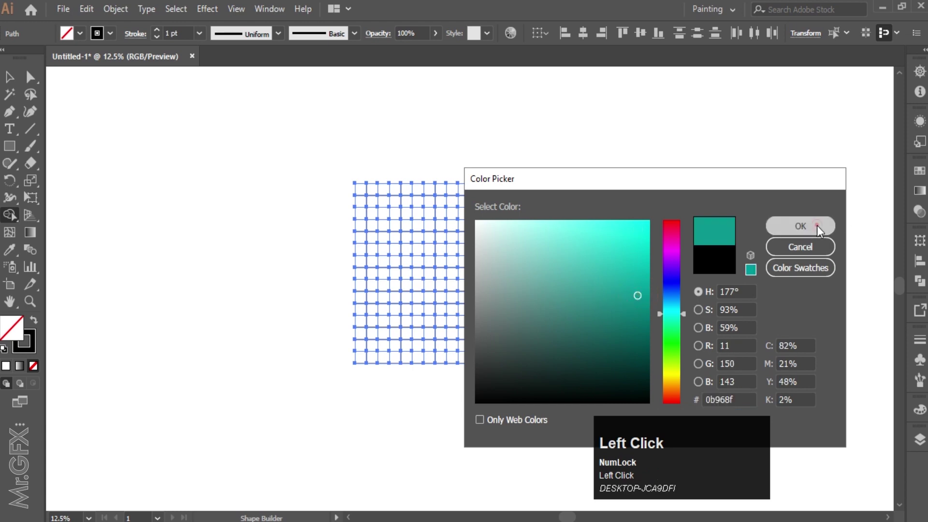
# Set teal as the fill and merge the top-right cells into the first square-ring shape
pyautogui.scroll(3)
pyautogui.scroll(3)
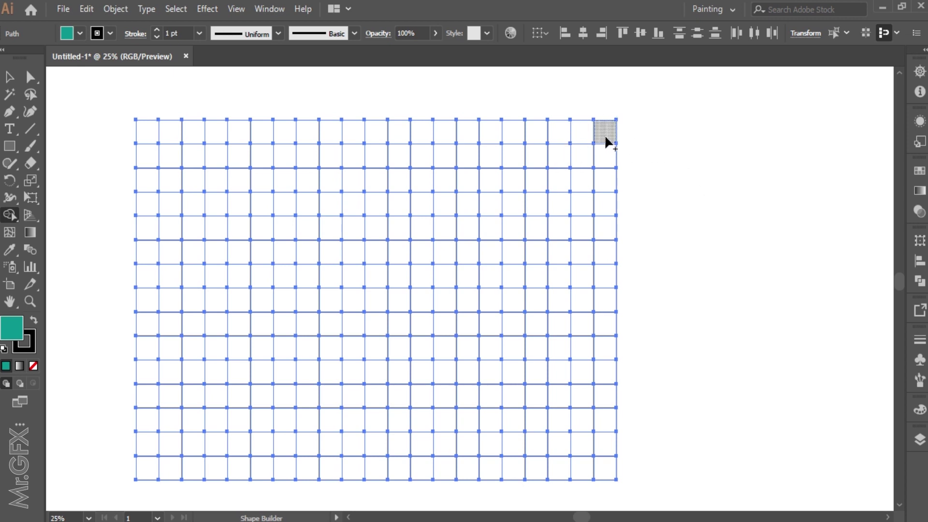
# Merge a vertical run of cells into a teal letter stroke, undoing a misplaced drag
pyautogui.moveTo(610, 140); pyautogui.dragTo(607, 394)
pyautogui.press('ctrl+z')
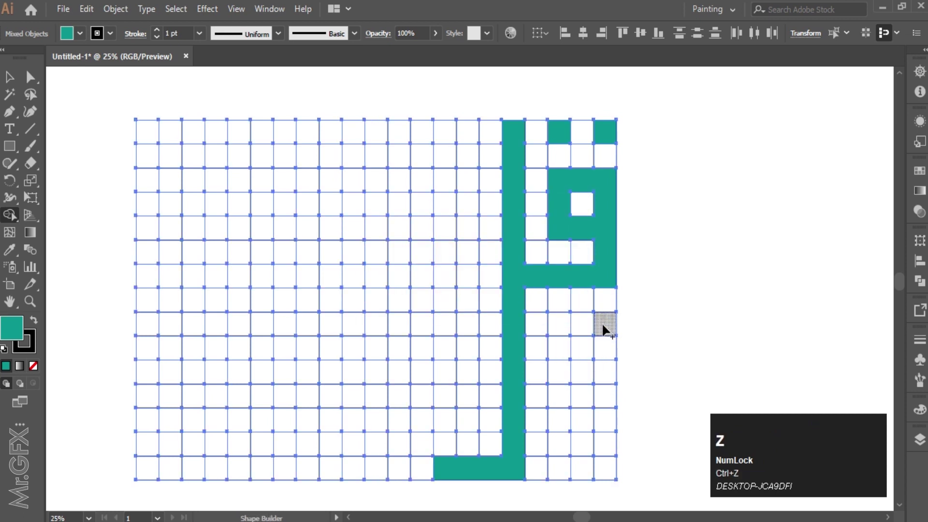
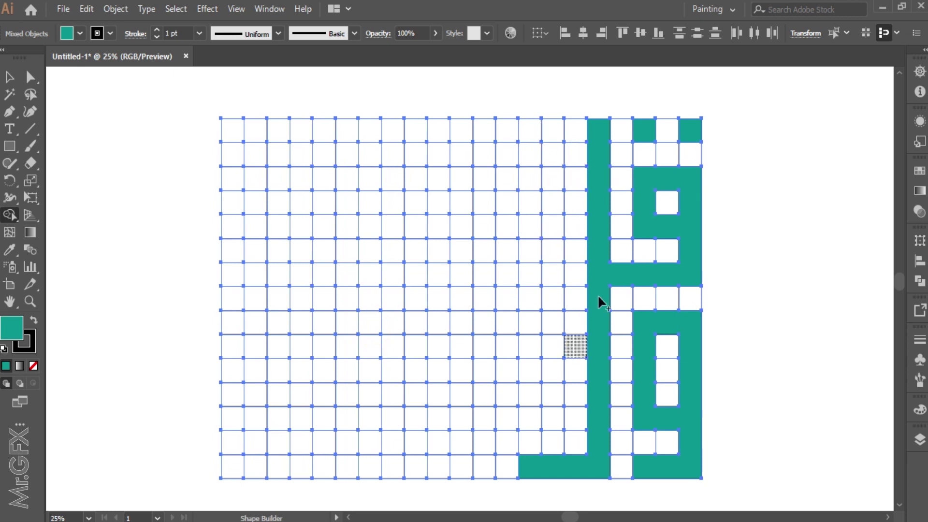
# Fill further runs of cells, carrying a long stroke down and along the grid's bottom edge
pyautogui.moveTo(556, 282); pyautogui.dragTo(505, 279)
pyautogui.moveTo(505, 279); pyautogui.dragTo(468, 430)
pyautogui.moveTo(474, 428); pyautogui.dragTo(422, 232)
pyautogui.moveTo(421, 232); pyautogui.dragTo(403, 236)
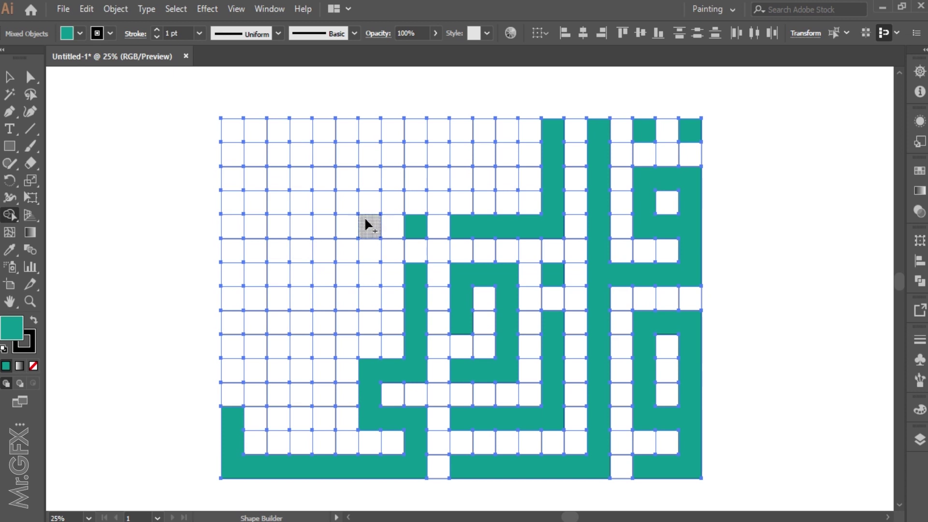
# Extend the teal lettering into the left and upper-middle grid with hooked strokes near the top
pyautogui.moveTo(369, 224); pyautogui.dragTo(287, 332)
pyautogui.moveTo(287, 332); pyautogui.dragTo(377, 295)
pyautogui.scroll(3)
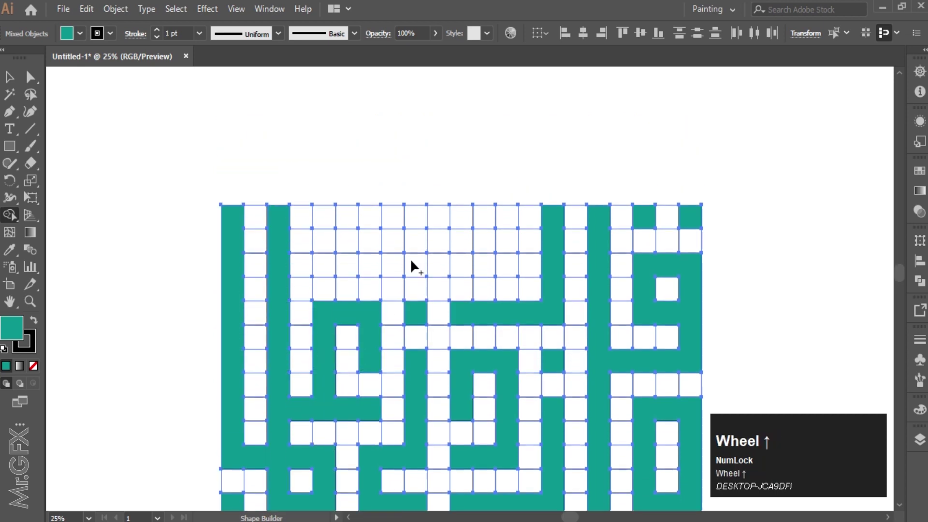
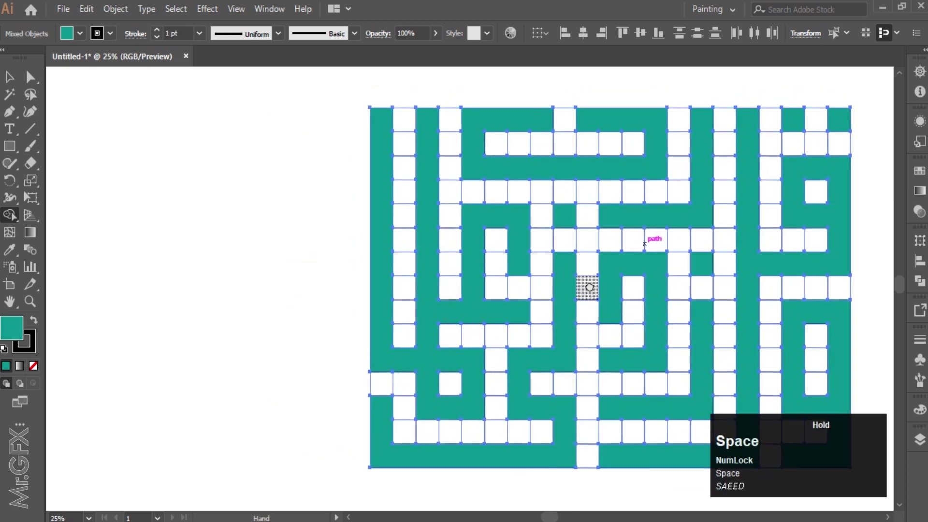
pyautogui.scroll(-3)
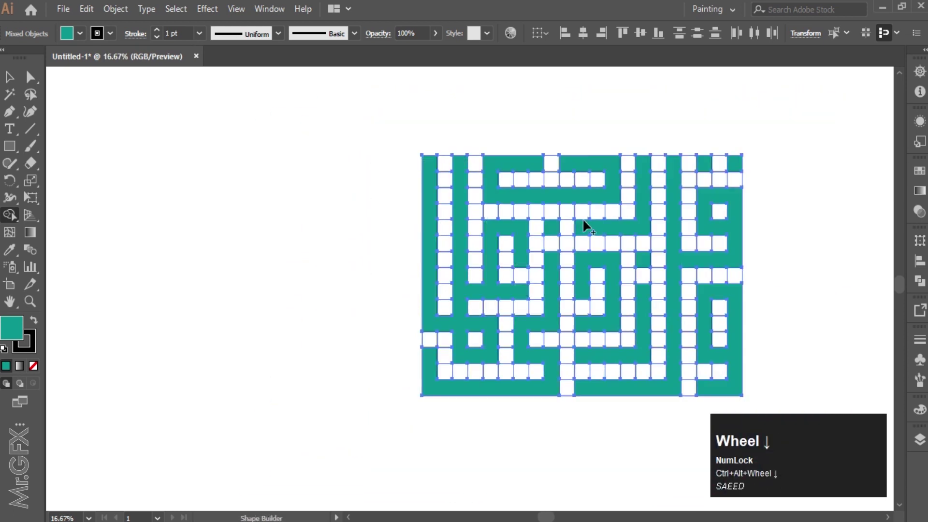
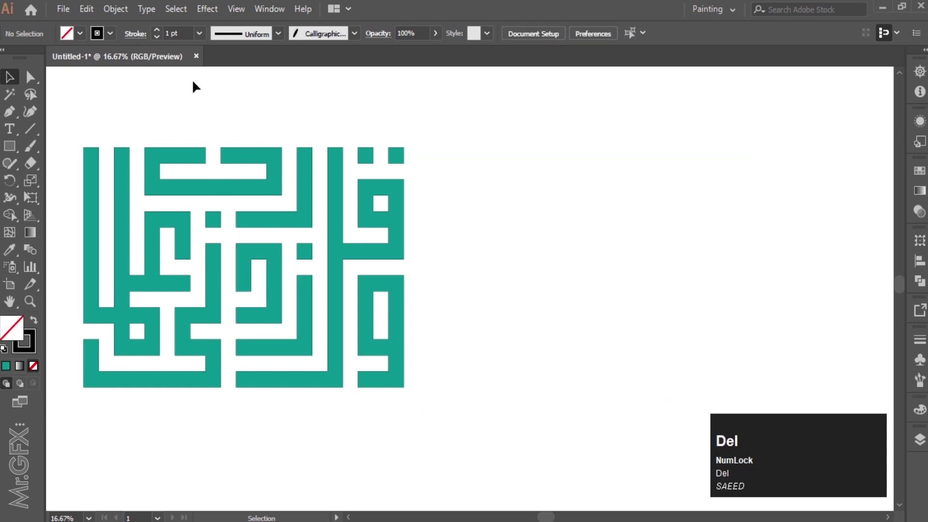
# Select and delete the leftover empty cells, leaving only the teal Kufic lettering
pyautogui.moveTo(438, 132); pyautogui.dragTo(714, 236)
pyautogui.scroll(3)
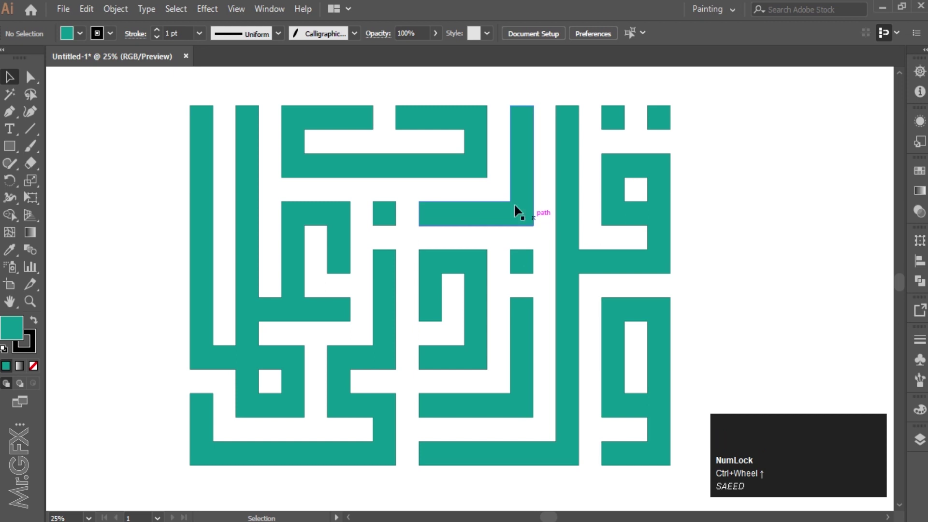
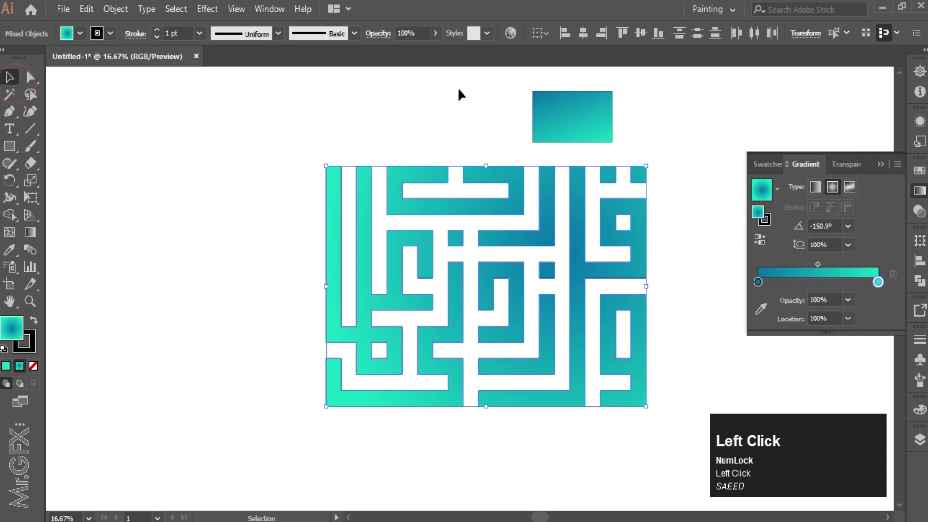
# Angle the gradient to about -150.9° so aqua runs lower left to deep blue upper right
pyautogui.press('Delete')
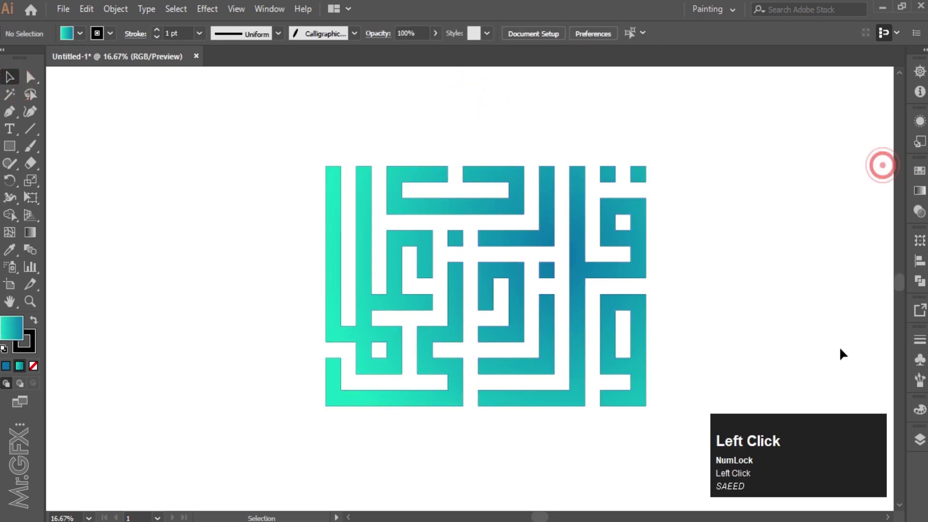